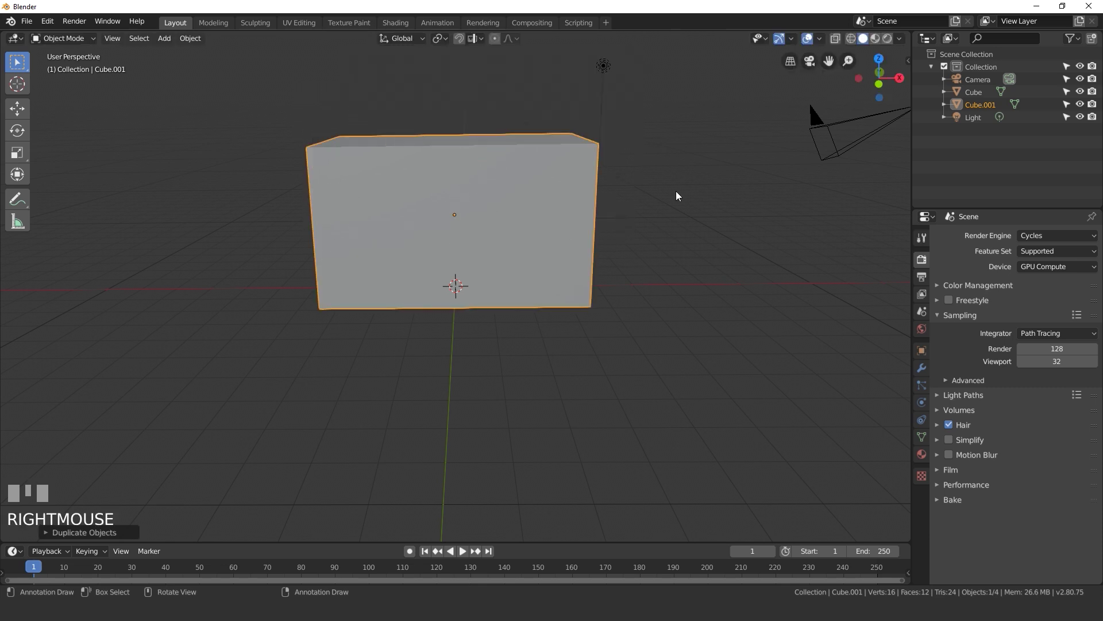
Step: Scale Cube.001 along X to about 0.34 of its width inside the larger box, then deselect
key("s")
left_click(671, 192)
key("s")
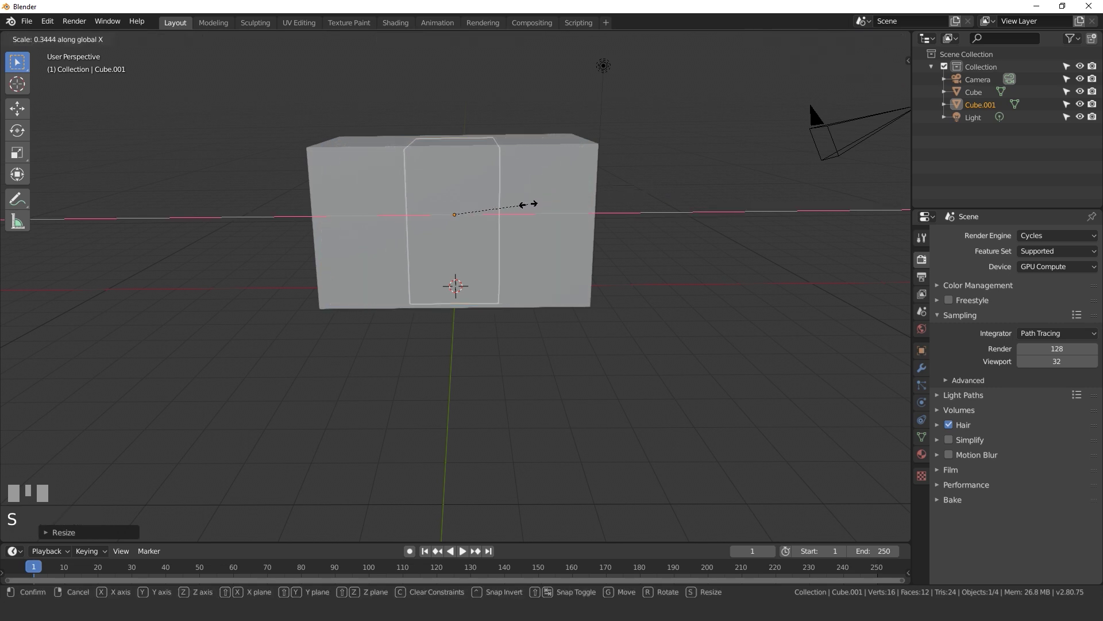
left_click(530, 205)
scroll("up", 3)
key("g")
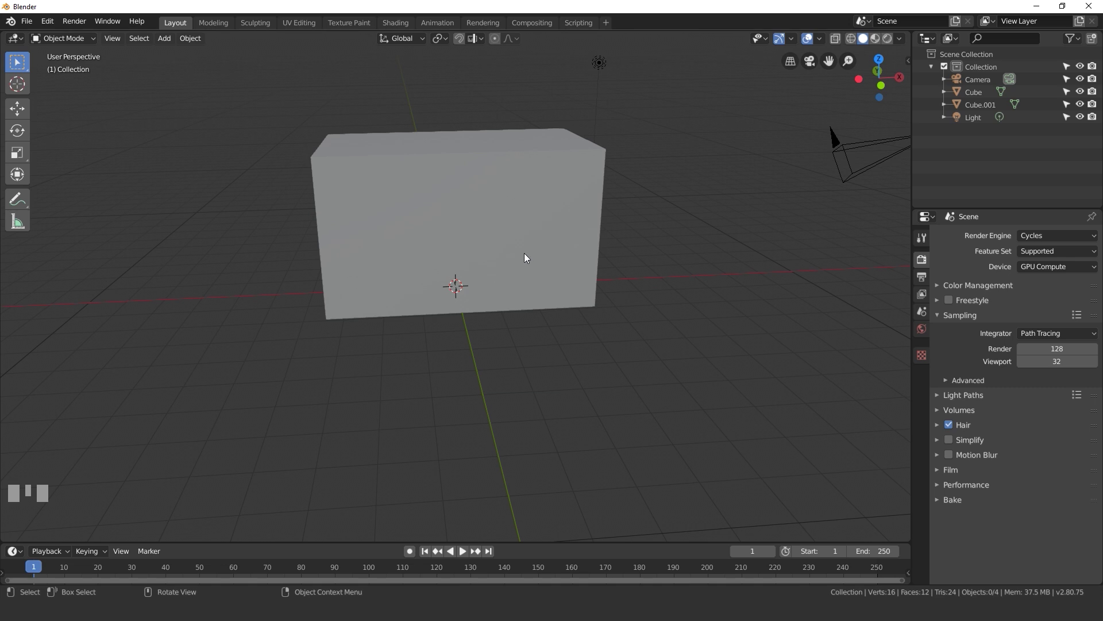
Step: Add a new cube from the Add menu and move it sideways along X to the left of the large box
key("shift+a")
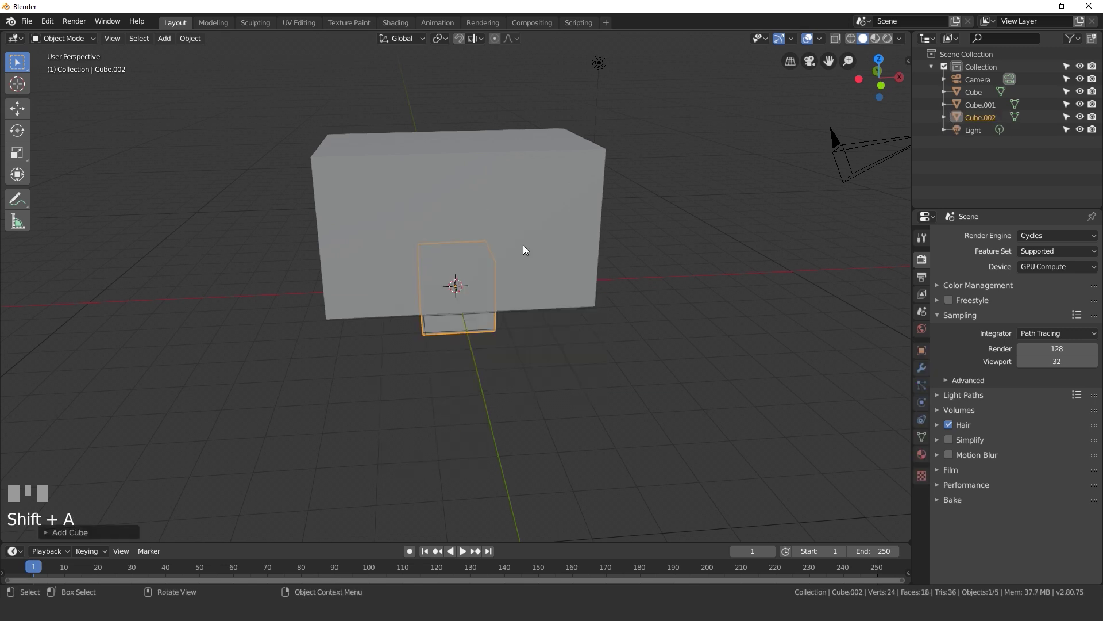
key("s")
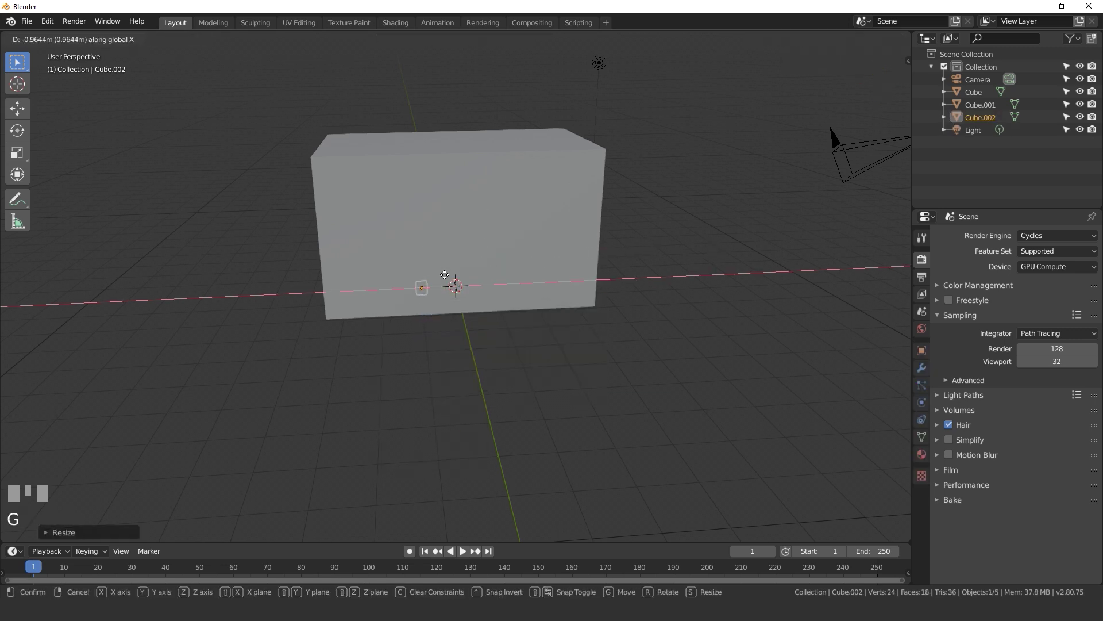
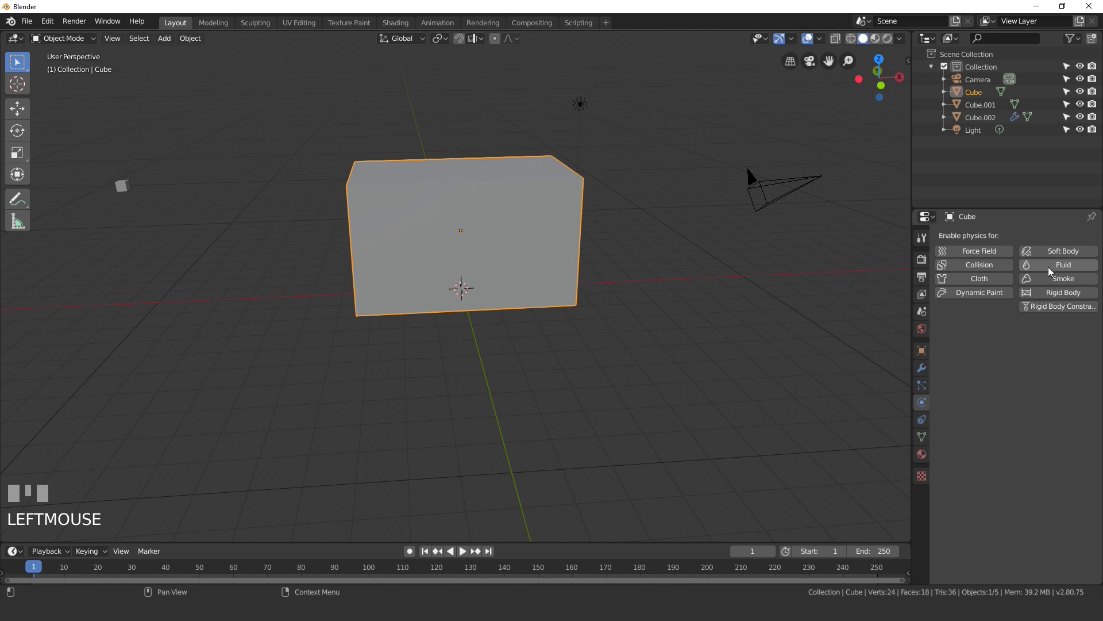
Step: Give the large box Fluid physics and switch the viewport to wireframe shading
left_click(1050, 266)
left_click_drag(1038, 342, 431, 206)
key("z")
left_click_drag(1061, 269, 173, 162)
scroll("up", 3)
Step: Give the small Cube.002 Fluid physics set to the Particle type
left_click_drag(173, 162, 229, 191)
left_click(228, 191)
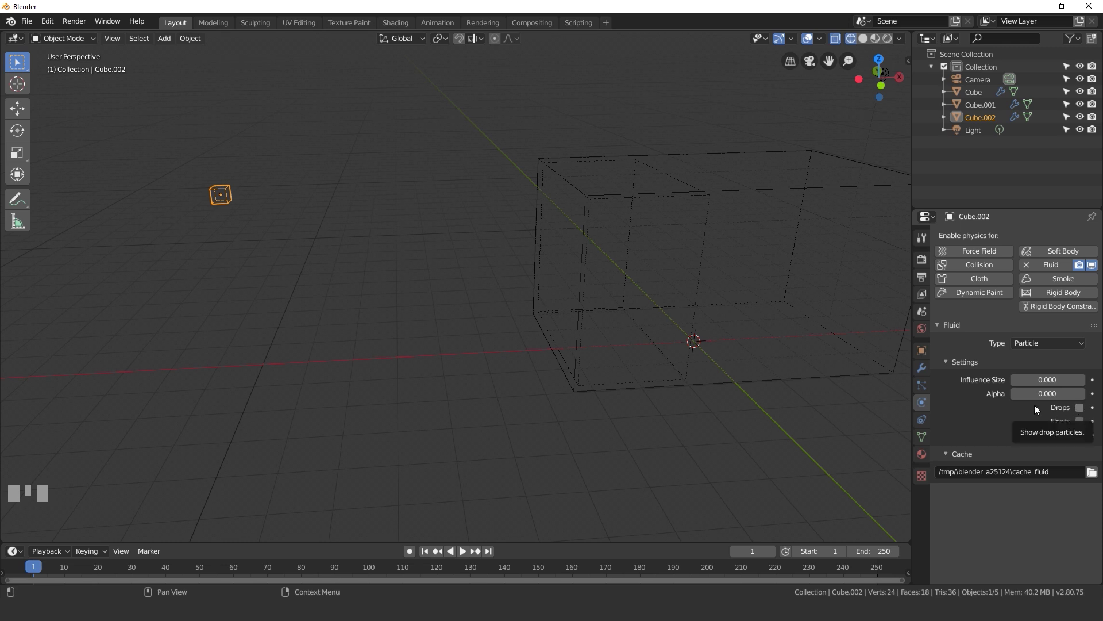
left_click_drag(698, 222, 643, 216)
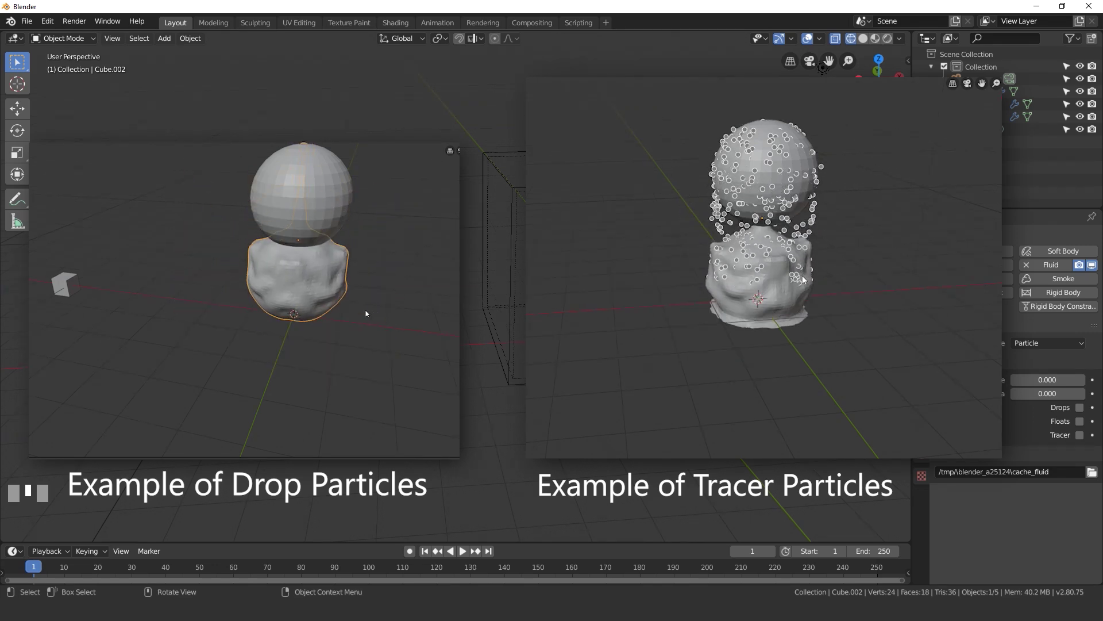
Step: Tick Floats on Cube.002's particle fluid, then select the large box for its domain settings
scroll("up", 3)
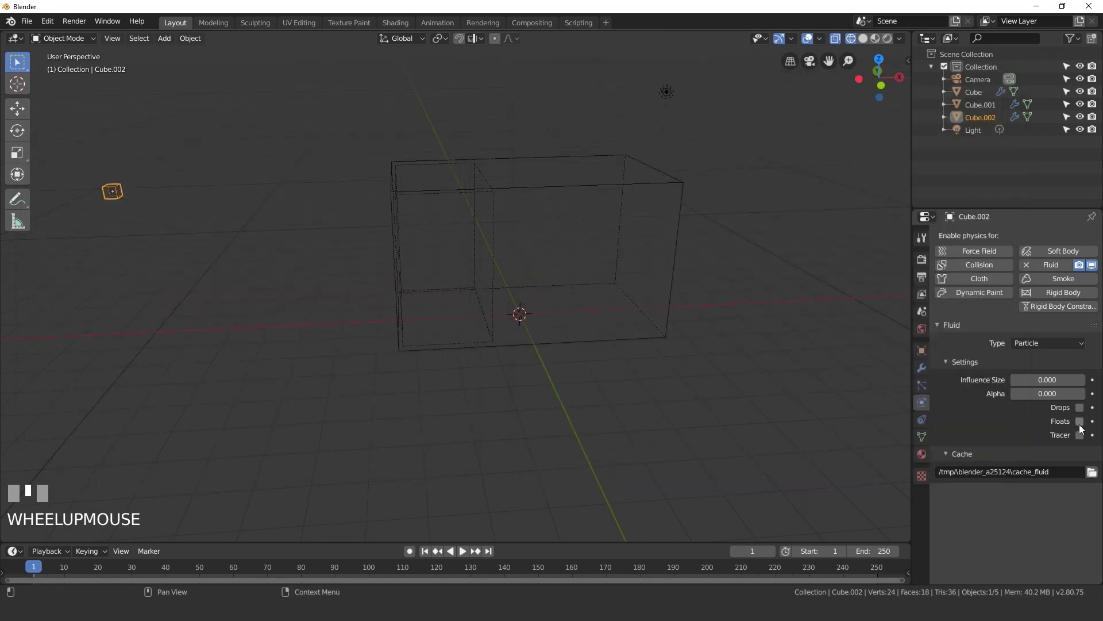
left_click(1083, 425)
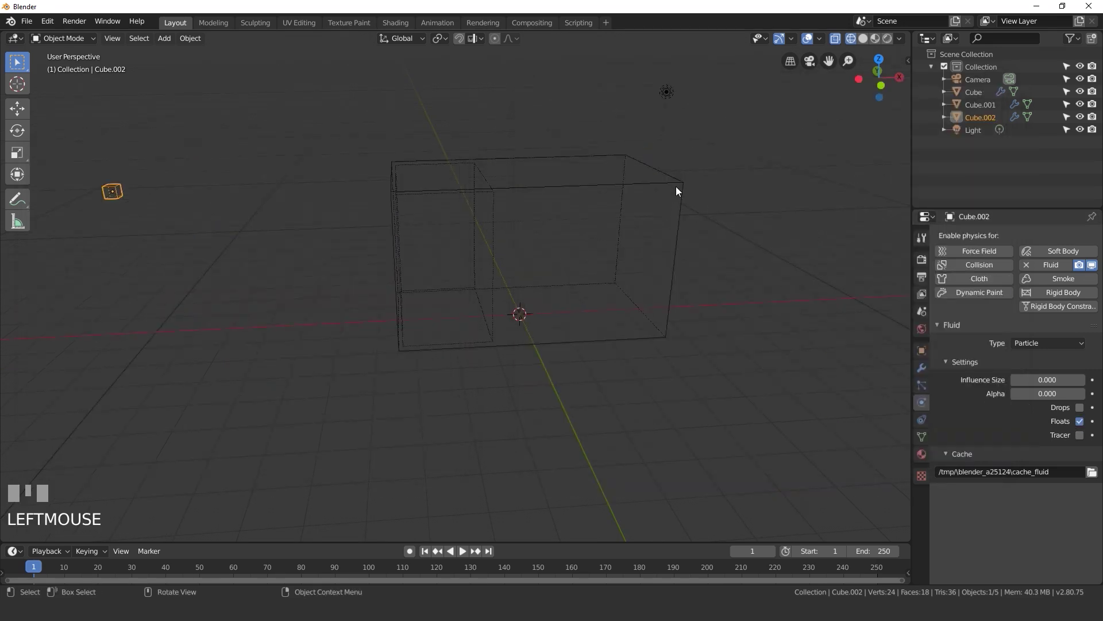
left_click(683, 185)
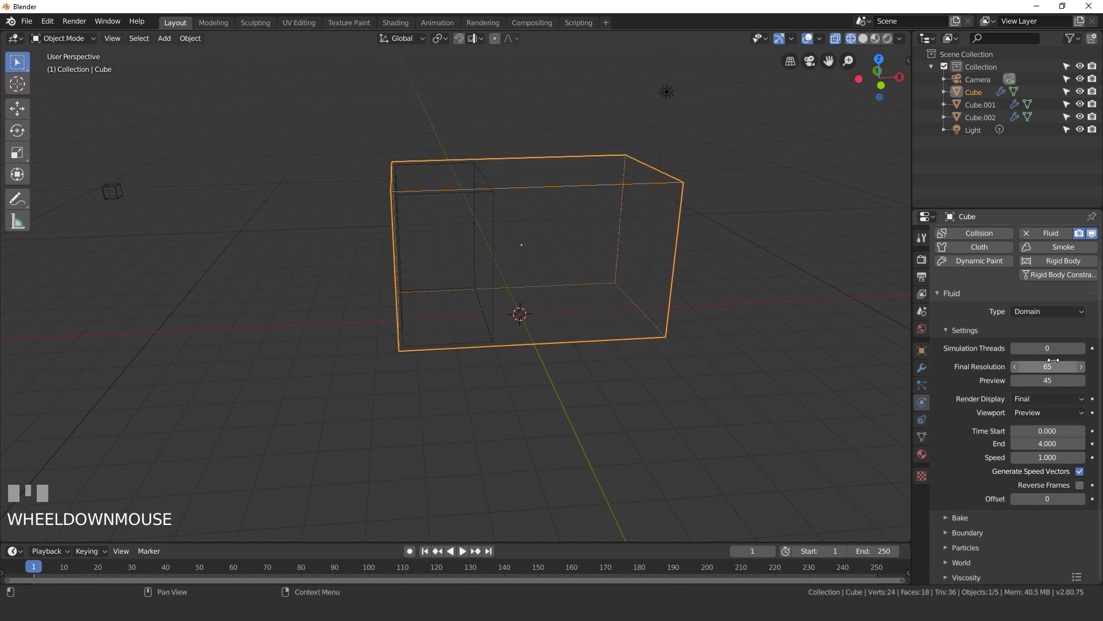
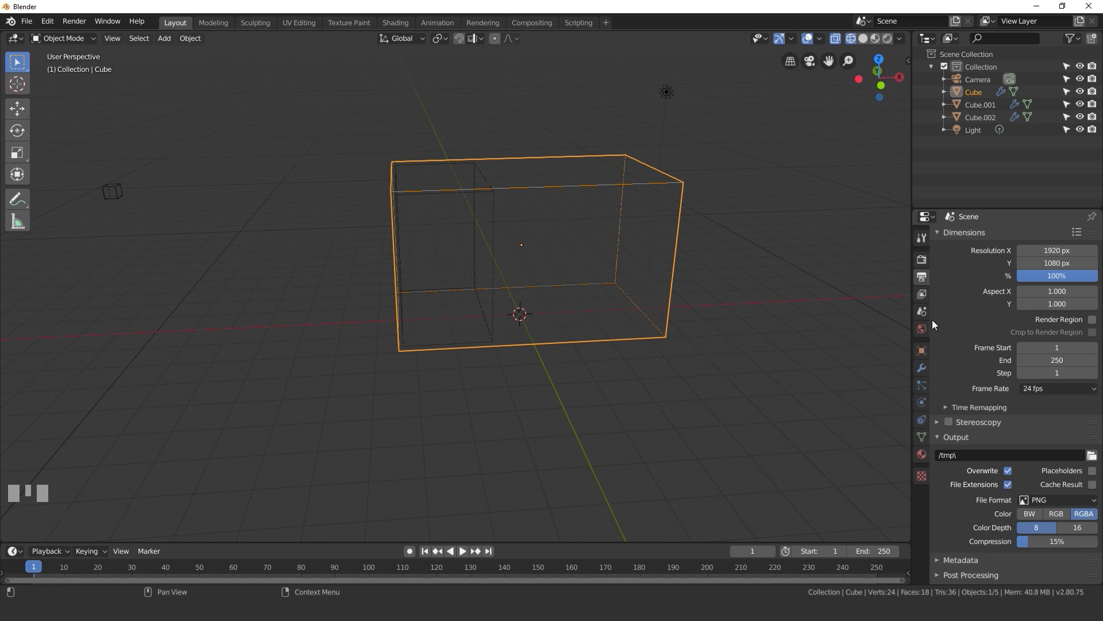
Step: Return to the large Cube's domain physics settings for resolution, end time and boundaries
left_click(924, 411)
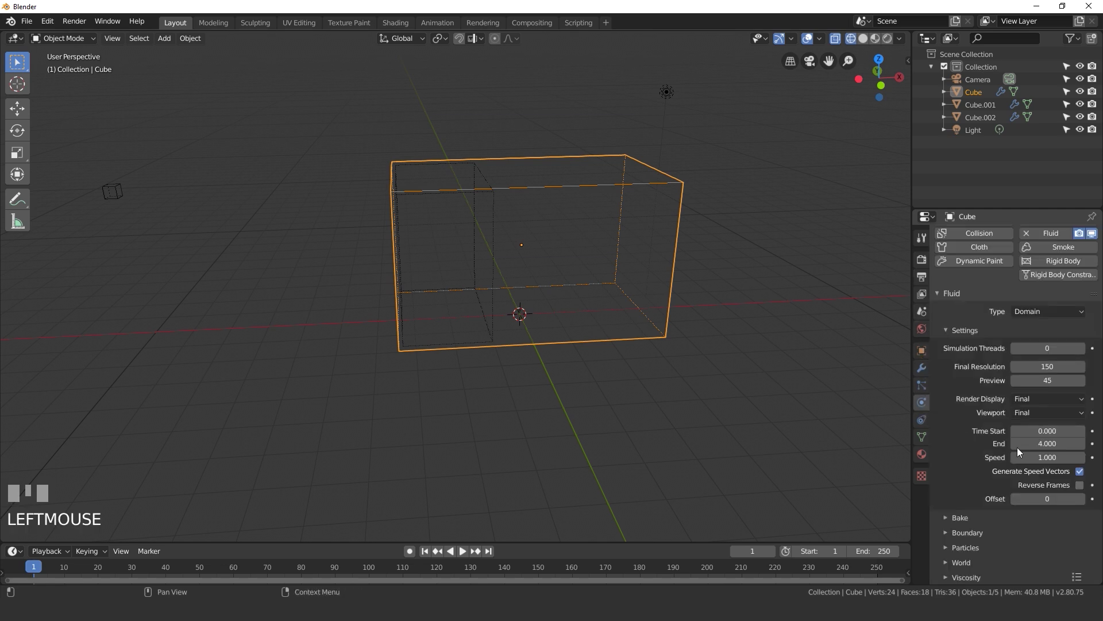
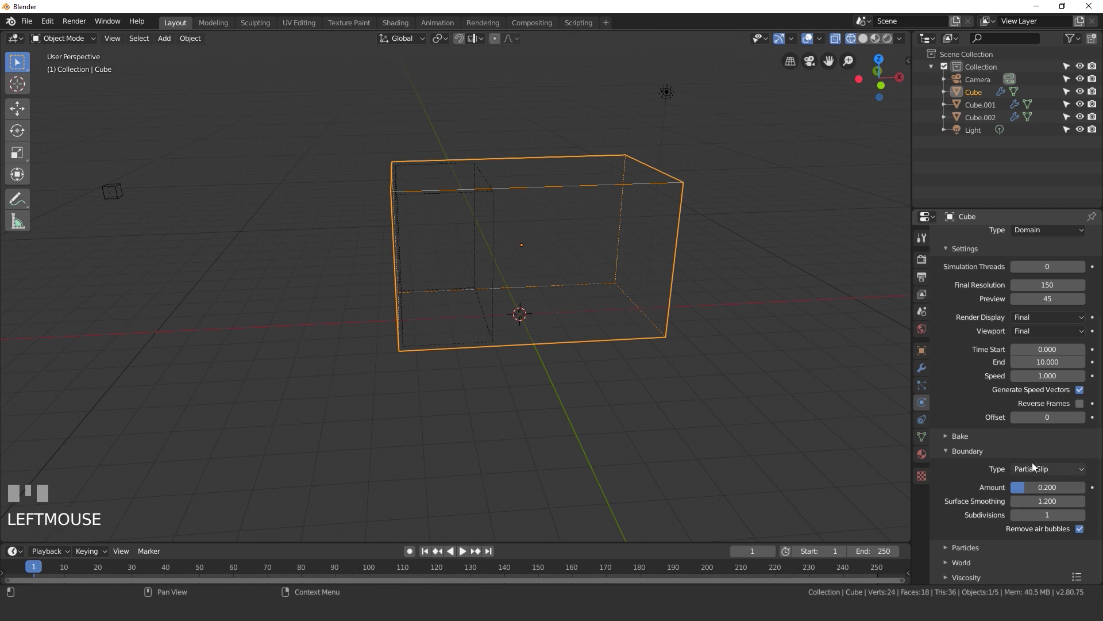
Step: Expand the domain's Particles settings, reset boundary Subdivisions to 1 and reveal the Bake panel
left_click(967, 552)
scroll("down", 3)
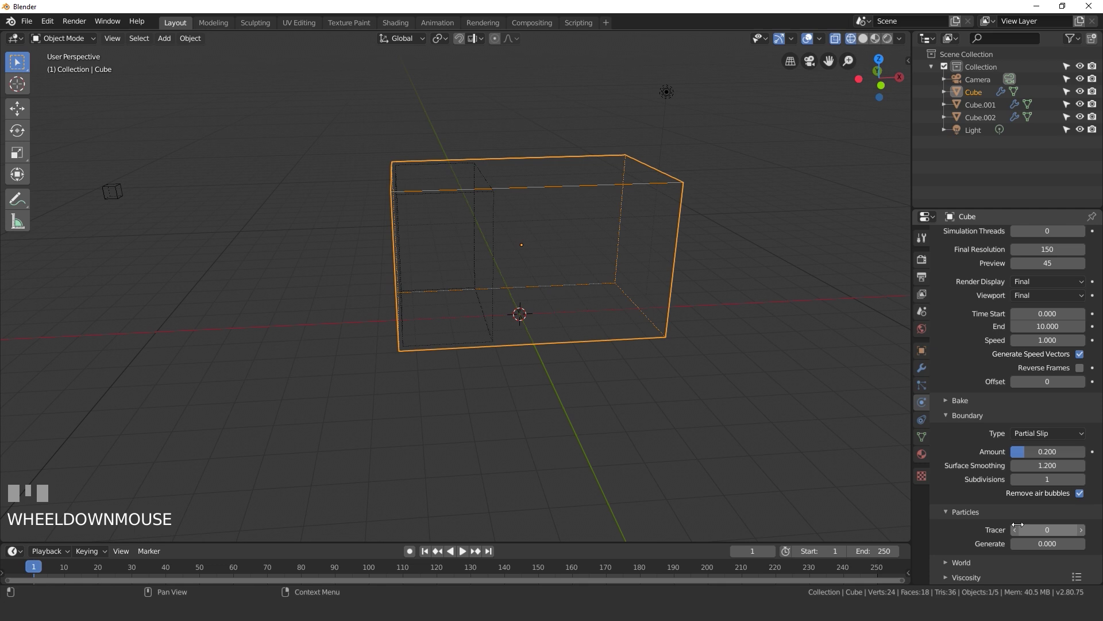
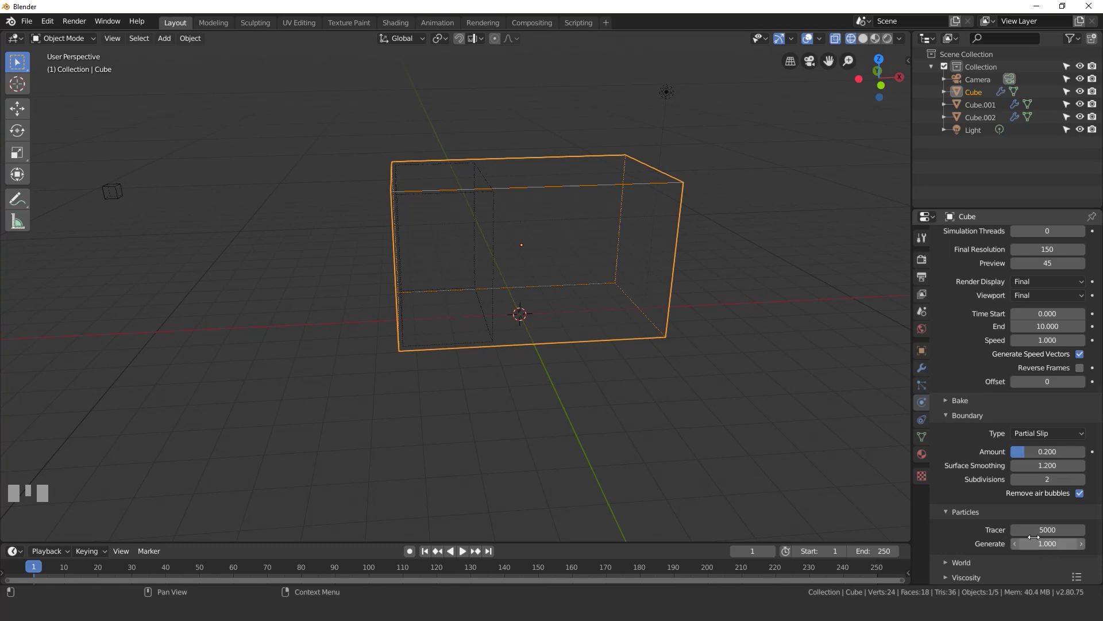
left_click(1017, 483)
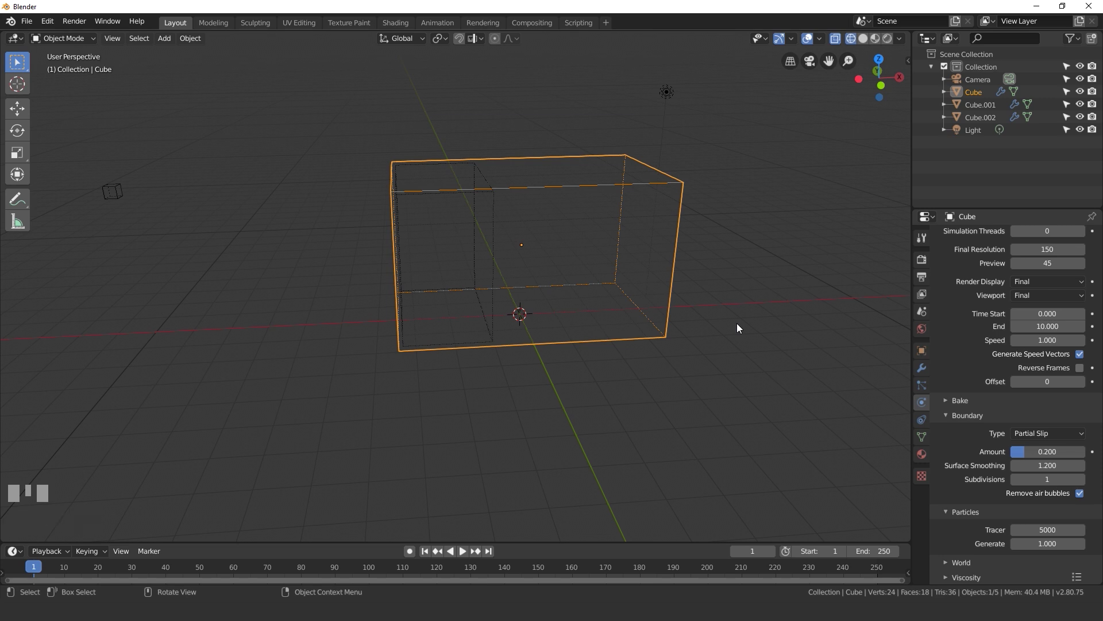
left_click(964, 402)
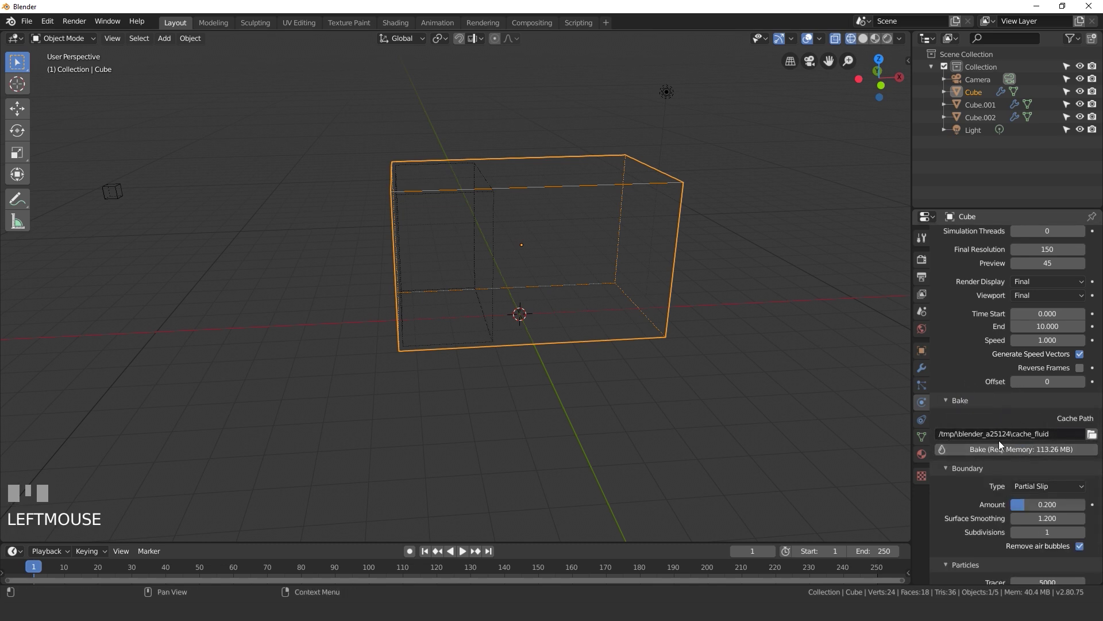
Step: Select the small particle Cube.002 to check its Floats setting and fluid cache path
left_click(123, 191)
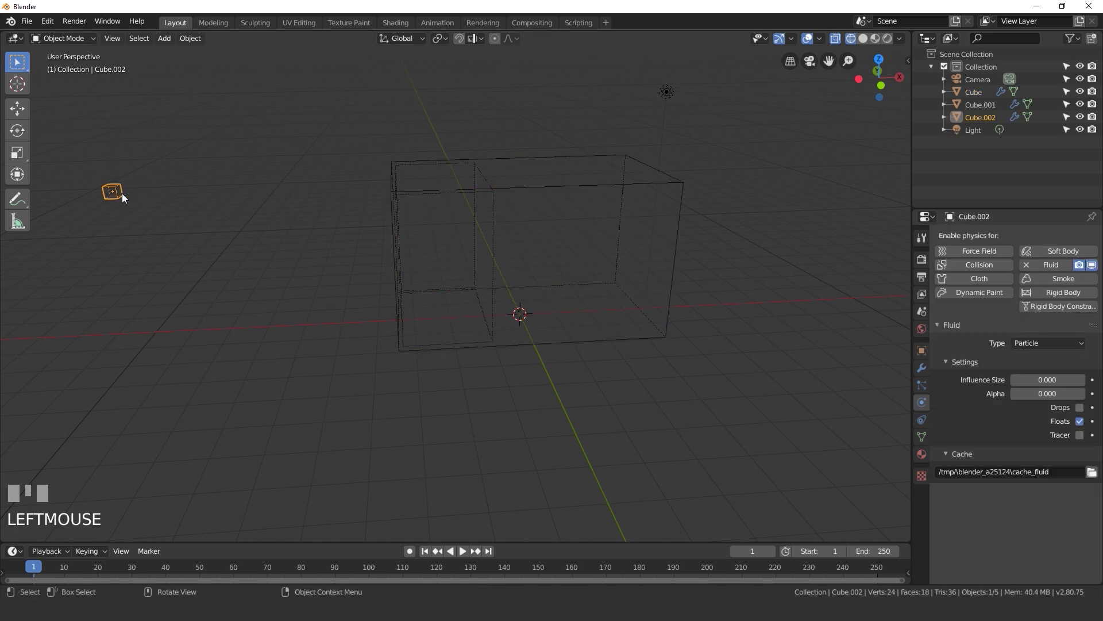
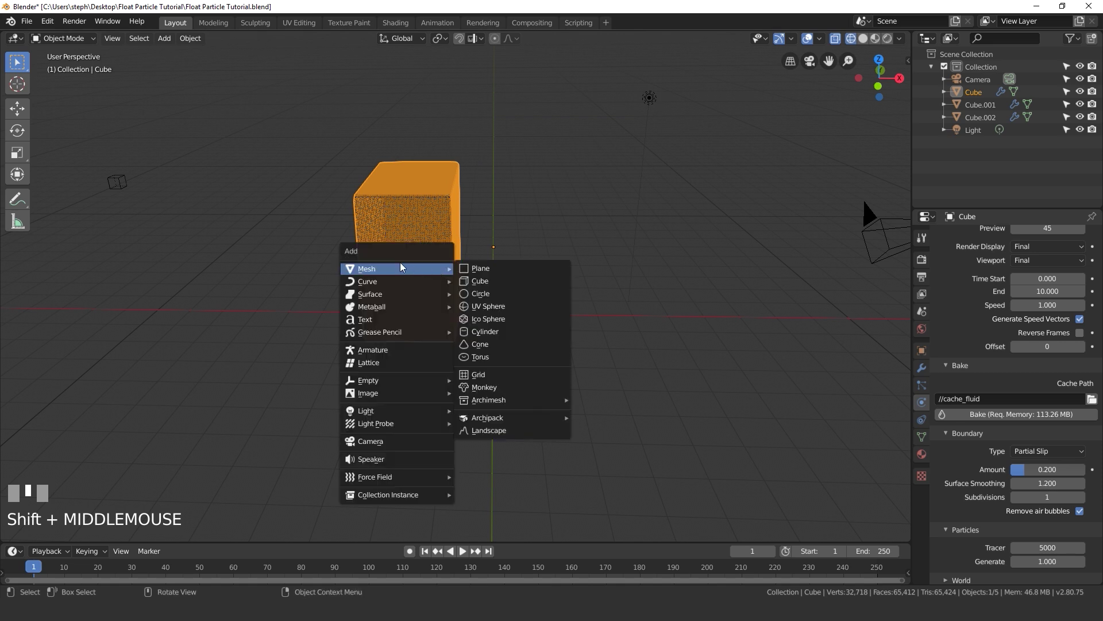
Step: Add an Ico Sphere to the scene at the origin
key("shift+a")
middle_click(47, 535)
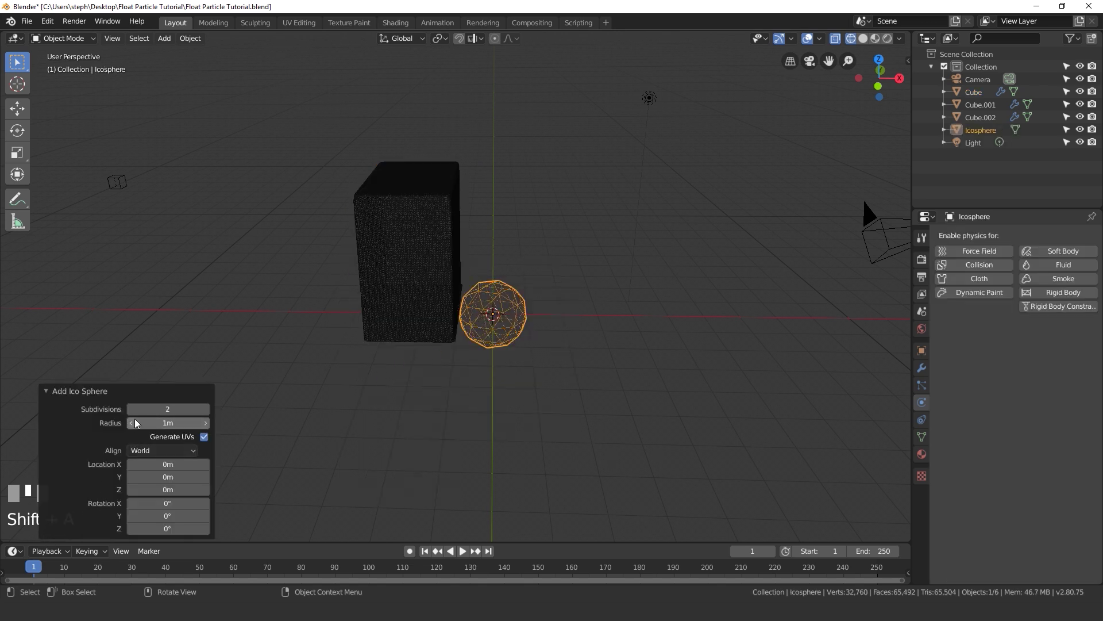
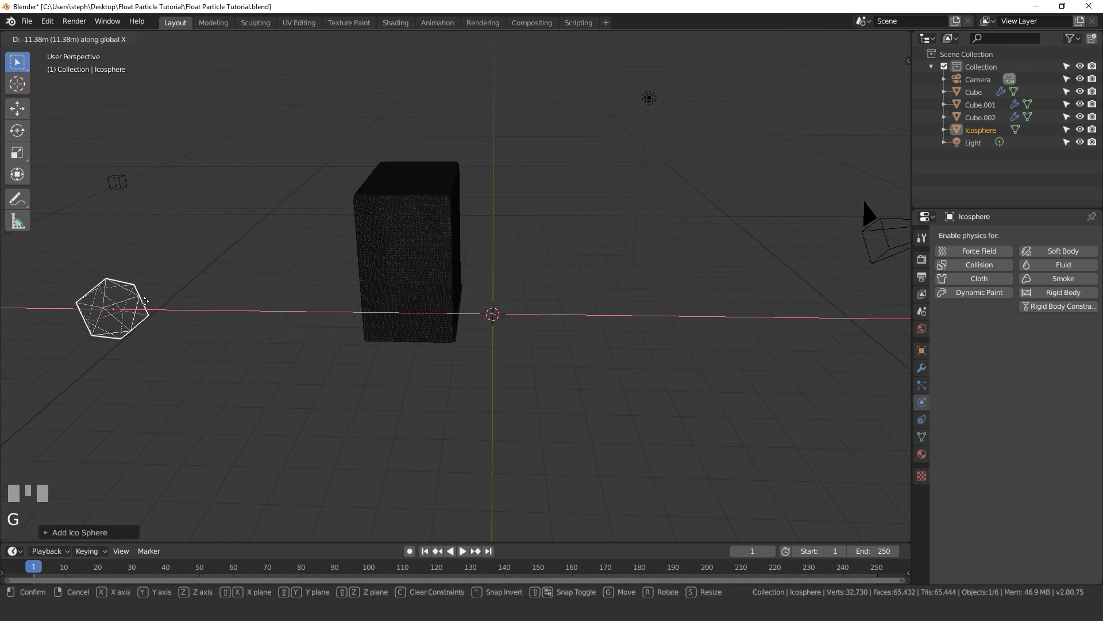
Step: Shrink the icosphere and set Cube.002's FluidParticles to render as Object instances of the Icosphere
key("s")
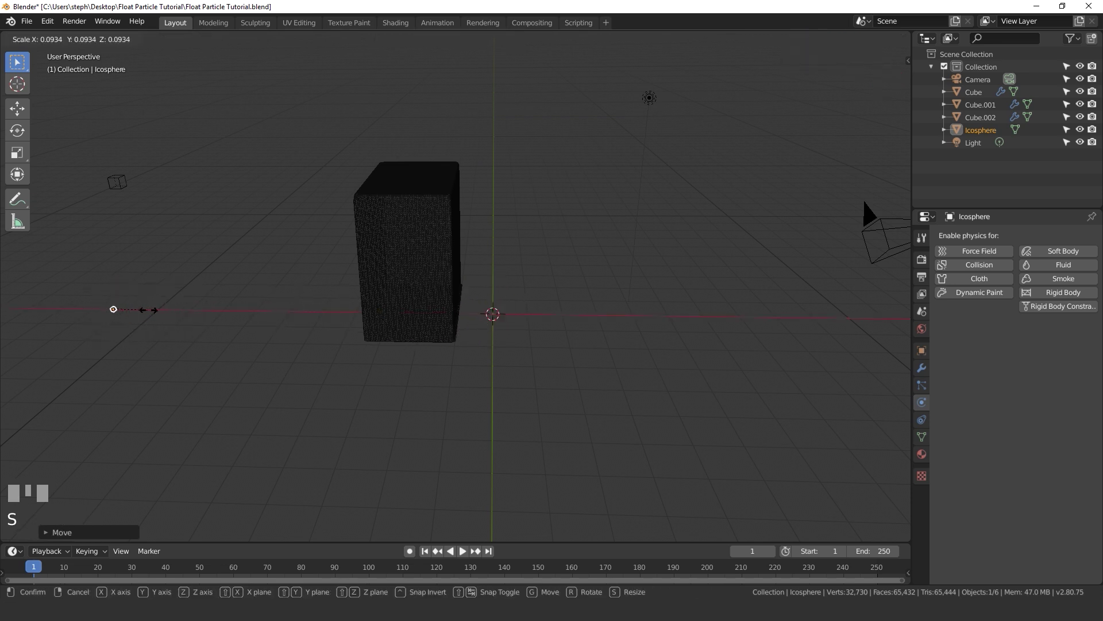
left_click(126, 186)
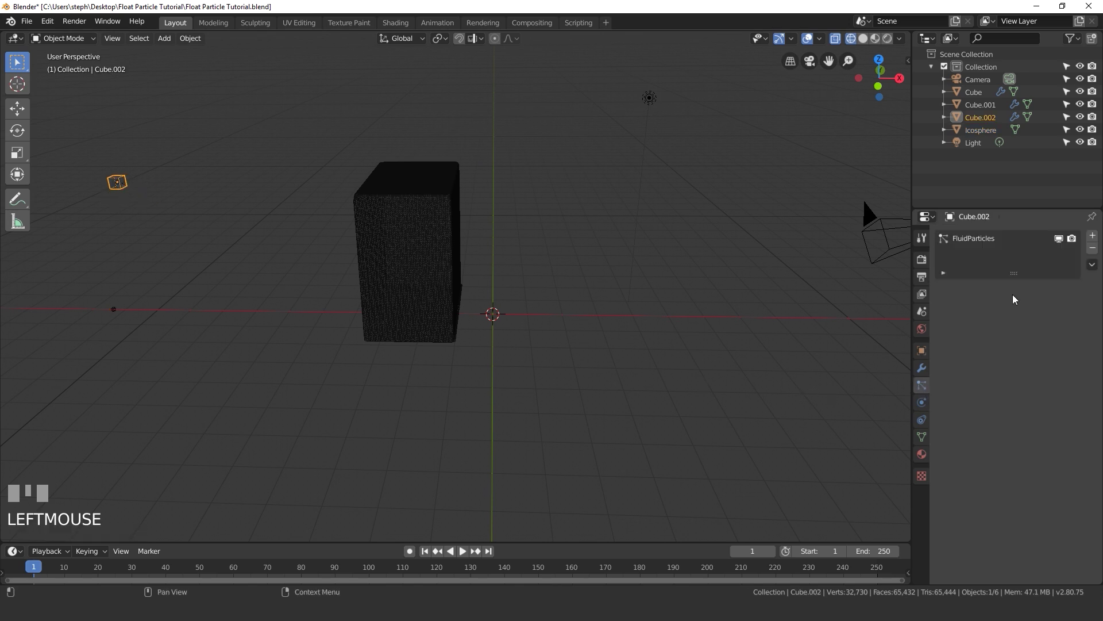
left_click_drag(974, 238, 548, 339)
Step: Lower the particle viewport display Amount to 10% and switch to solid shading
scroll("up", 3)
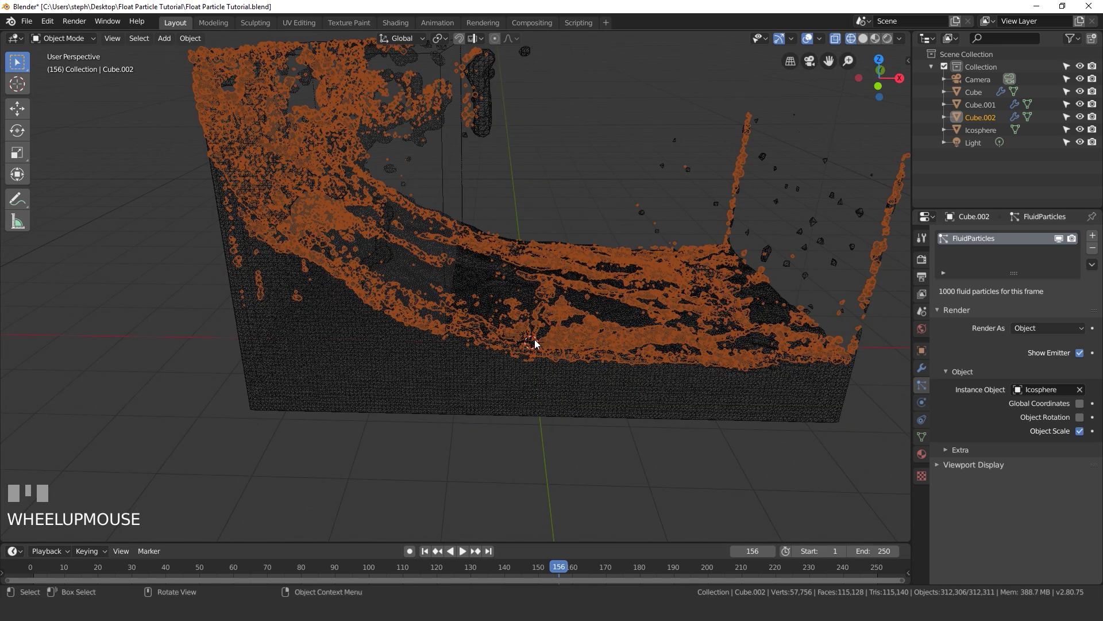
left_click_drag(514, 334, 1034, 522)
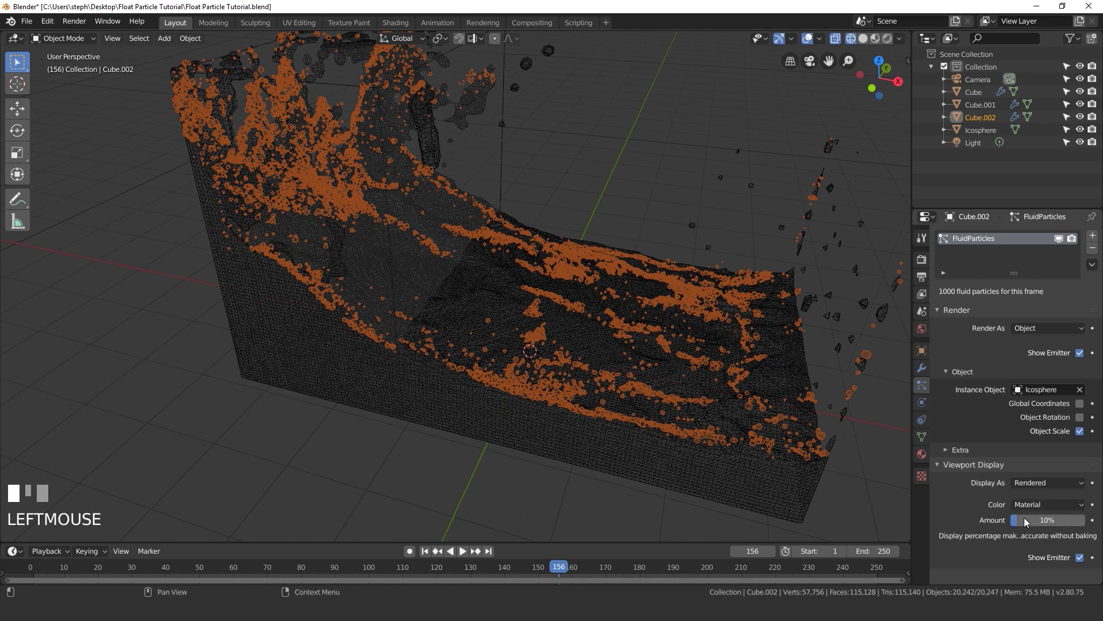
scroll("down", 3)
key("z")
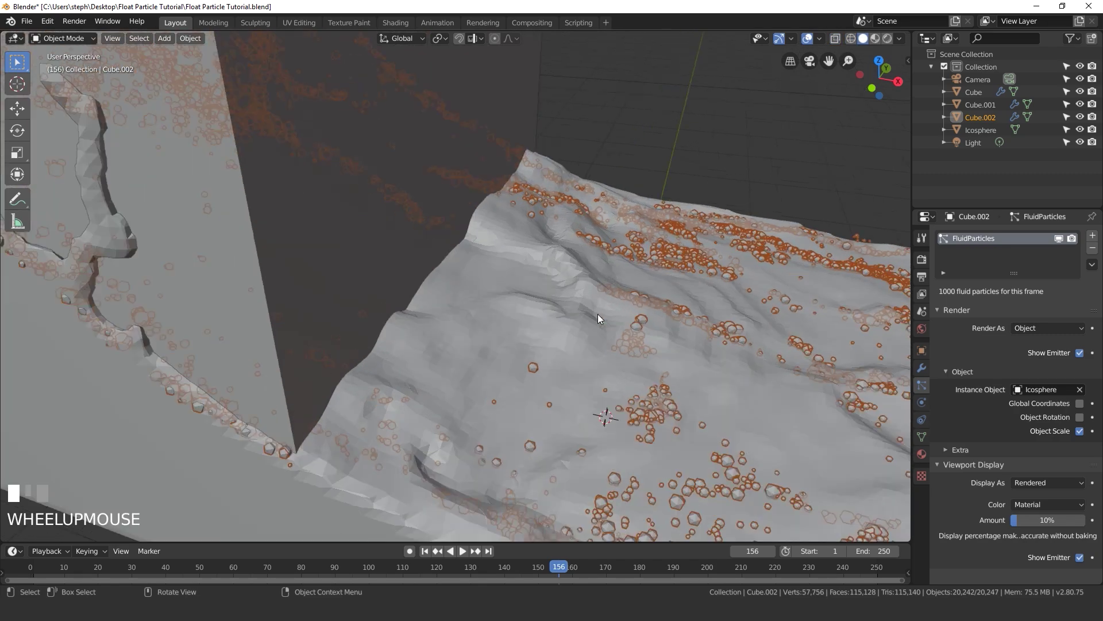
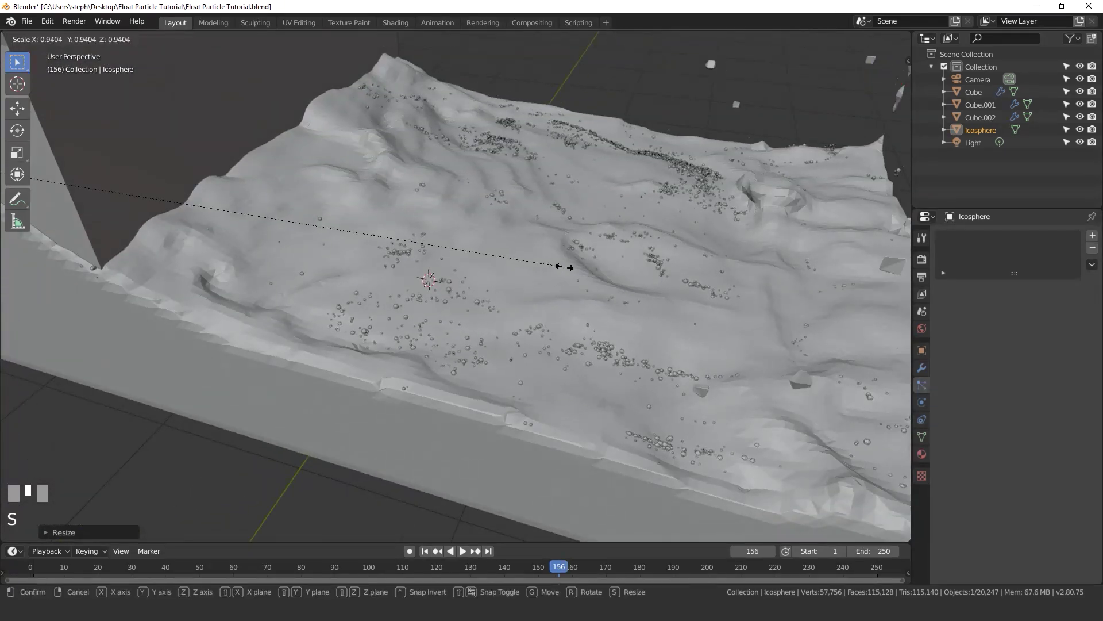
Step: Confirm the icosphere's new size and zoom out to see the whole wave
middle_click(623, 298)
key("s")
middle_click(483, 281)
scroll("down", 3)
middle_click(550, 268)
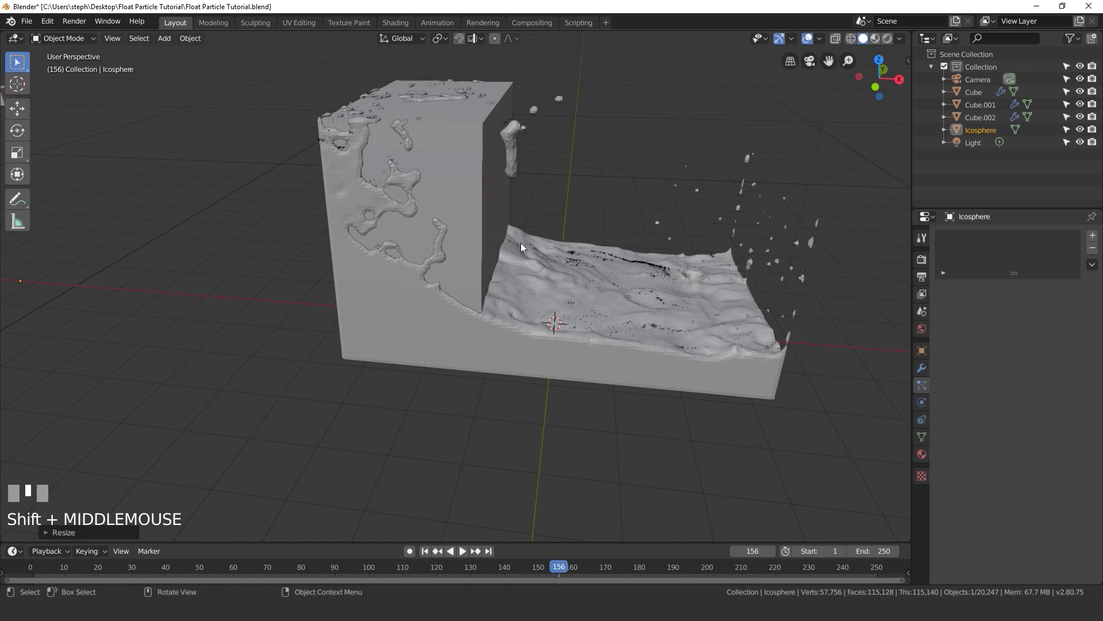
Step: Hide Cube.001 in the Outliner so the baked liquid surface is exposed
left_click(471, 182)
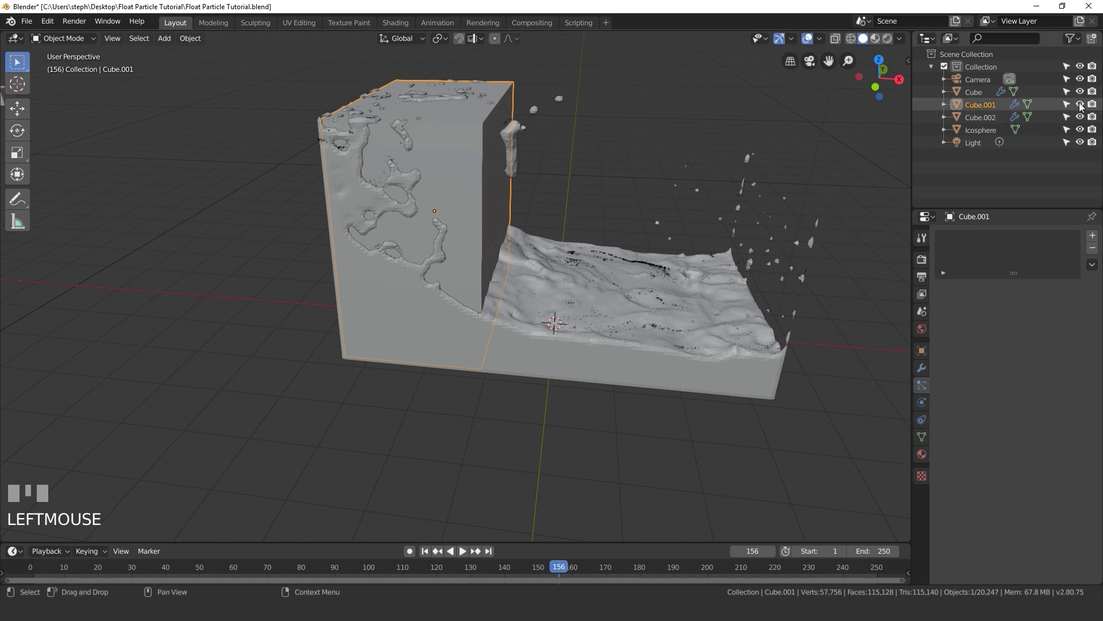
left_click_drag(1083, 106, 463, 257)
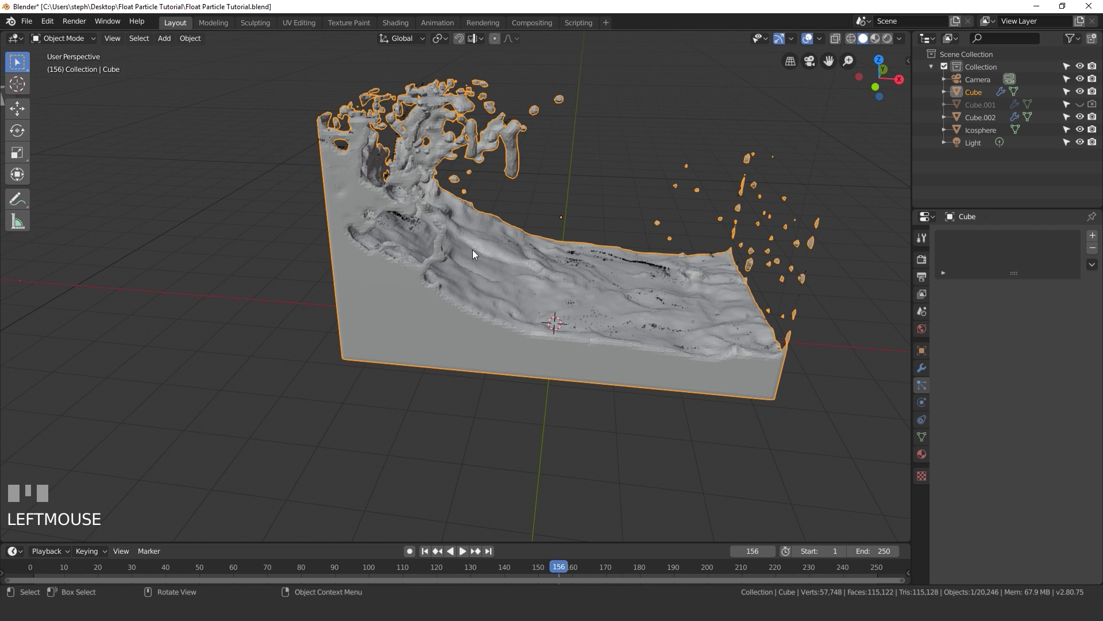
Step: Give the domain Cube a Principled BSDF water material with IOR 1.333 and a pale blue base colour
left_click_drag(427, 252, 1072, 467)
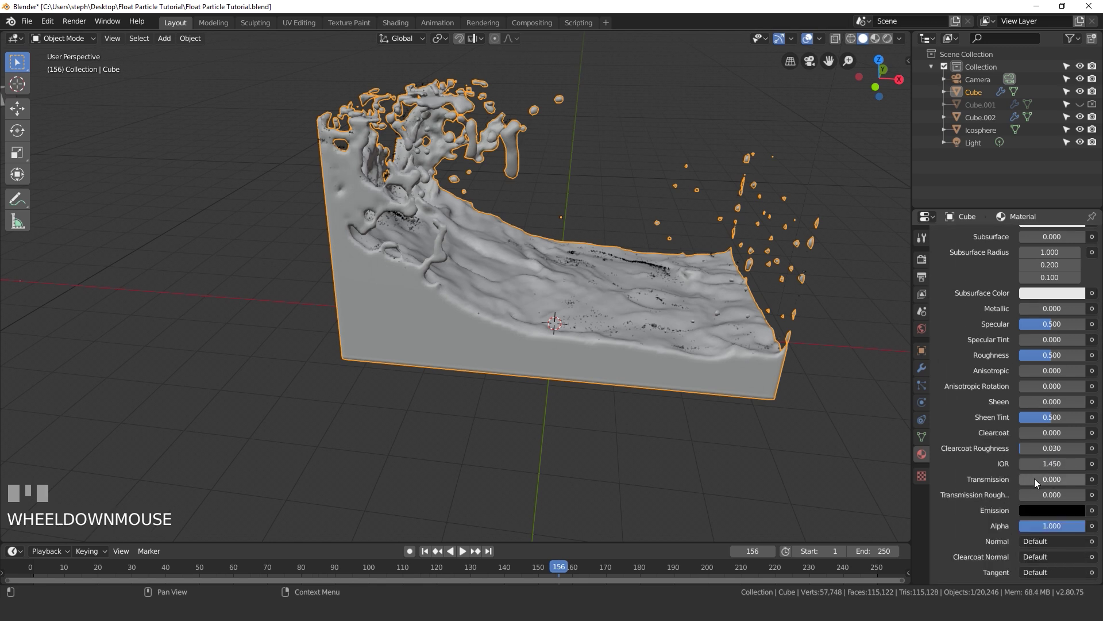
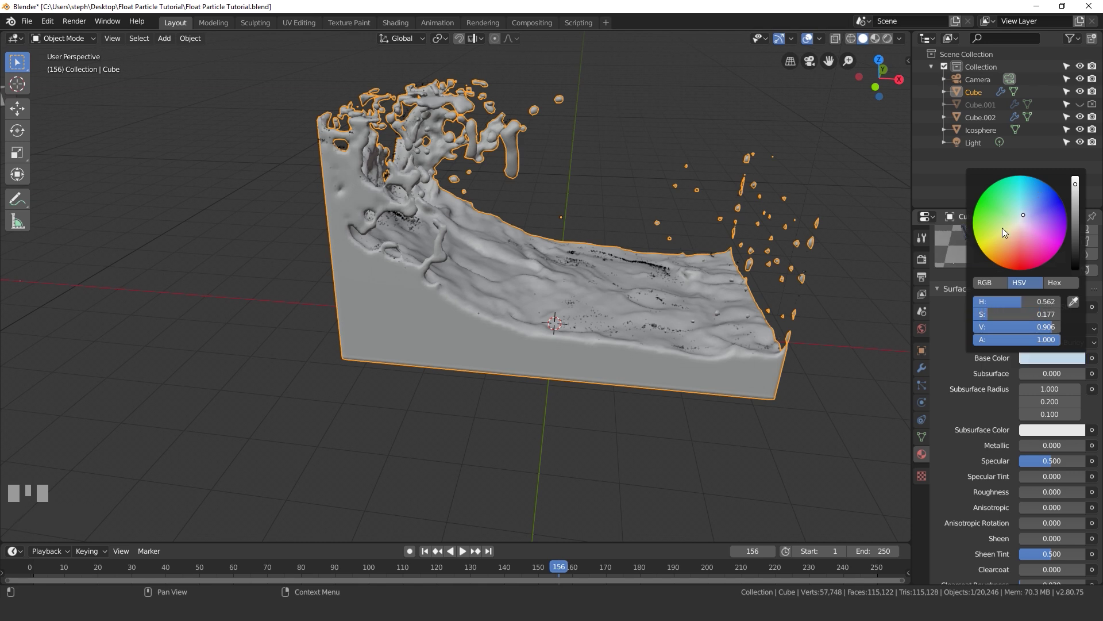
scroll("up", 3)
scroll("down", 3)
Step: Add a mesh plane and scale it to about 58 so it covers the ground under the wave
left_click(989, 132)
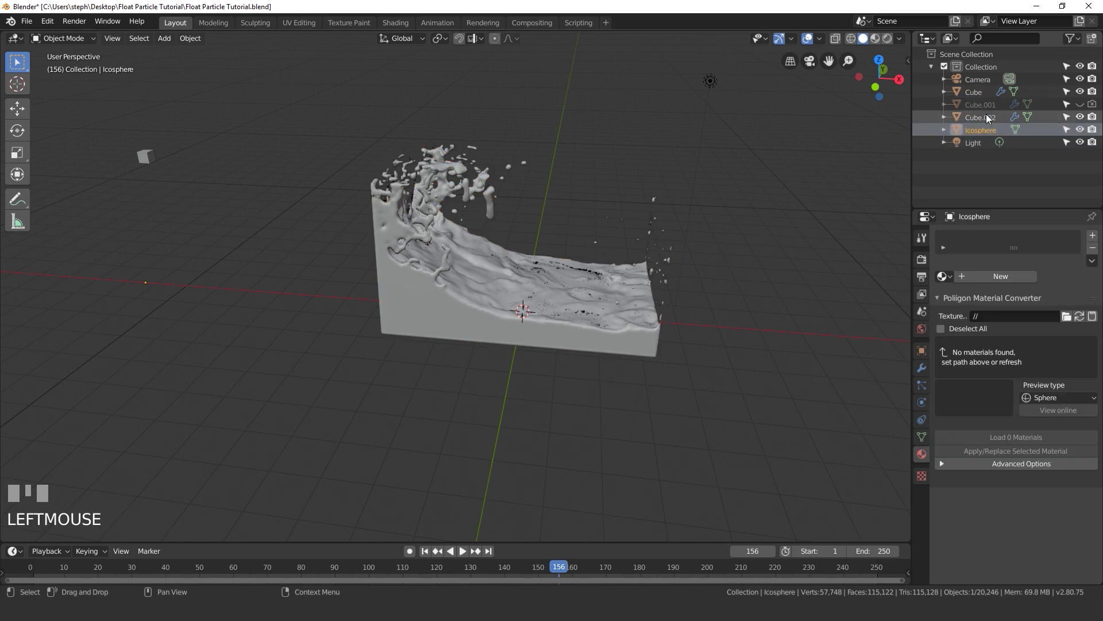
left_click_drag(1006, 282, 564, 318)
scroll("up", 3)
left_click_drag(565, 318, 561, 327)
key("shift+a")
scroll("down", 3)
key("ctrl+z")
key("s")
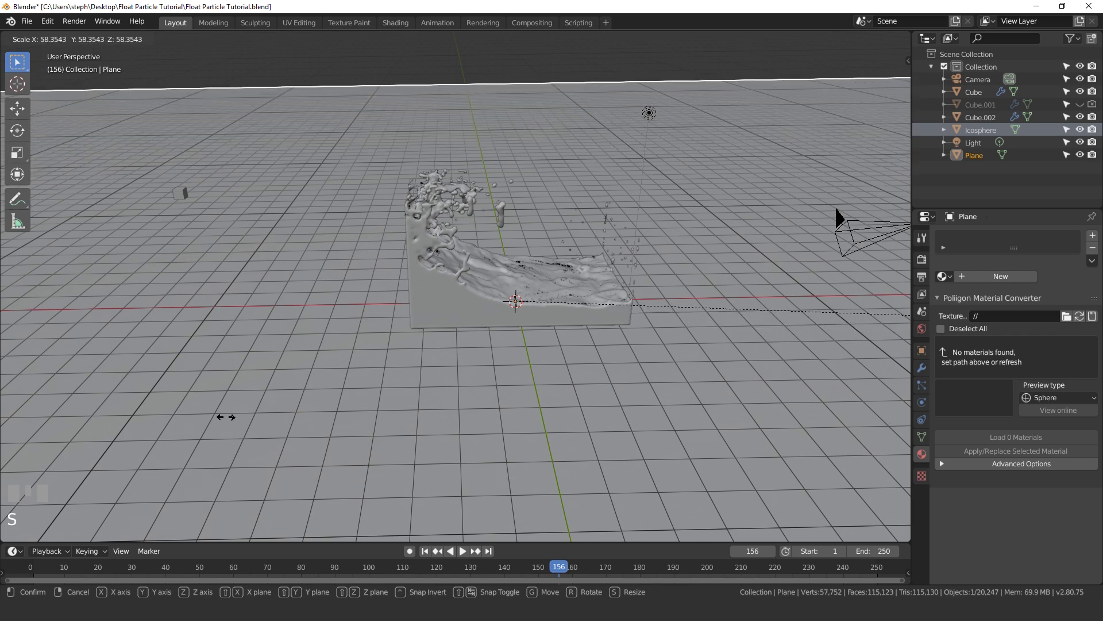
scroll("down", 3)
scroll("up", 3)
left_click_drag(559, 298, 549, 283)
key("g")
Step: Orbit to view the wave above the plane and check the World background settings
scroll("down", 3)
left_click_drag(550, 285, 1080, 206)
scroll("up", 3)
left_click(1080, 205)
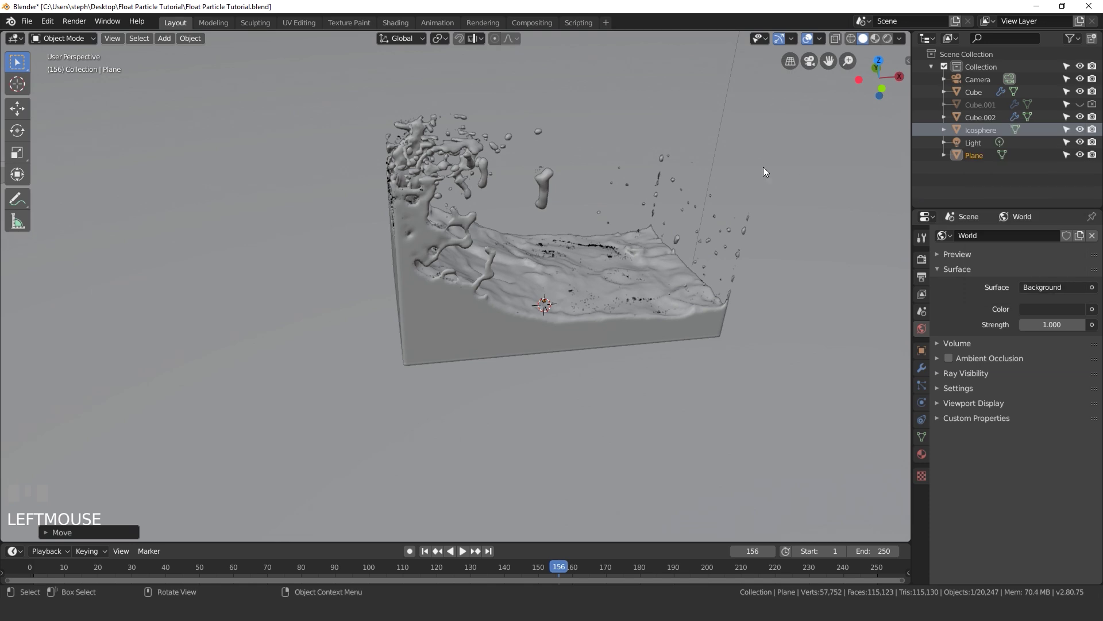
scroll("down", 3)
Step: Turn the point light into a Sun and rotate it over the scene
left_click(626, 141)
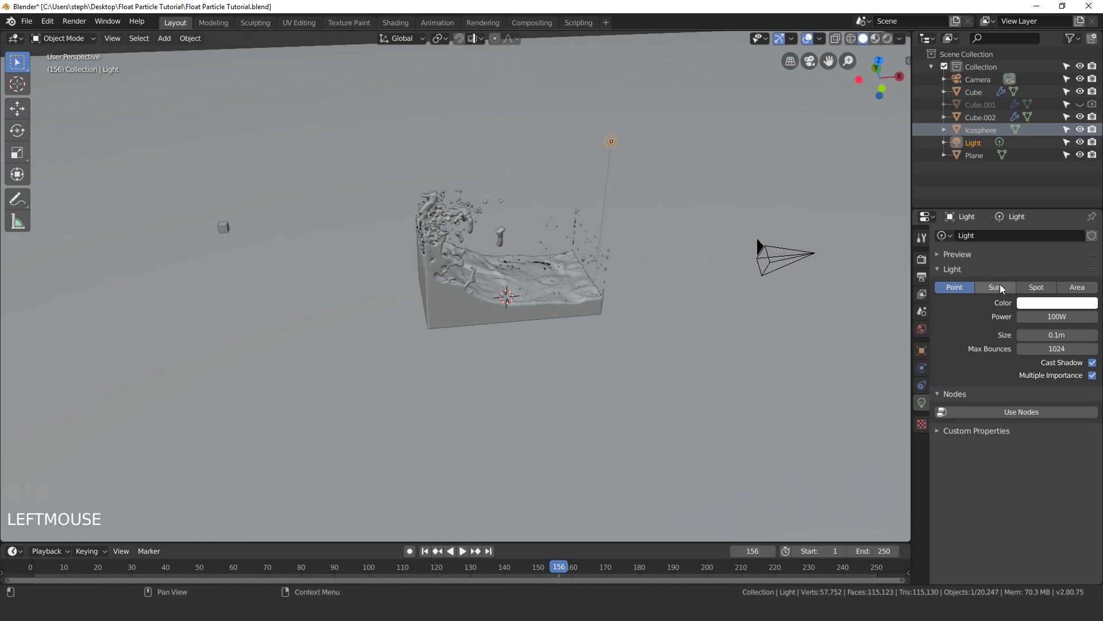
left_click_drag(996, 286, 597, 259)
scroll("up", 3)
left_click_drag(1049, 252, 621, 251)
scroll("down", 3)
left_click_drag(620, 252, 577, 308)
Step: Switch the viewport to Rendered shading and bring up the liquid Cube's material settings
key("z")
scroll("up", 3)
scroll("up", 3)
left_click_drag(577, 317, 950, 320)
left_click(950, 321)
left_click(950, 380)
left_click_drag(996, 384, 1090, 401)
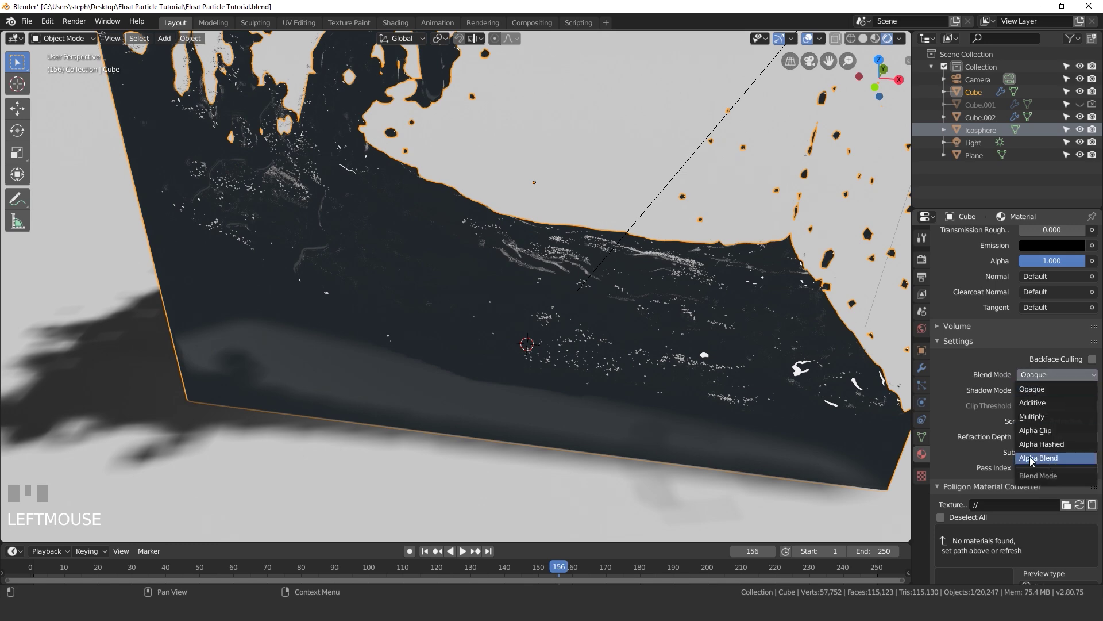
Step: Set the water material to Alpha Blend with Show Backface and Screen Space Refraction enabled
left_click_drag(1033, 460, 1096, 438)
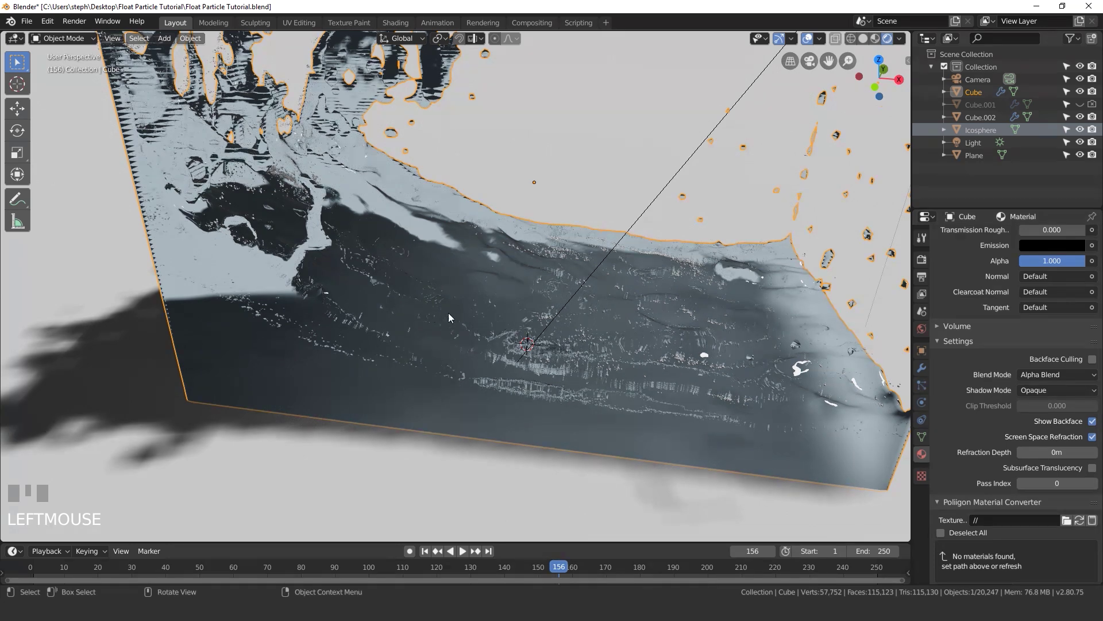
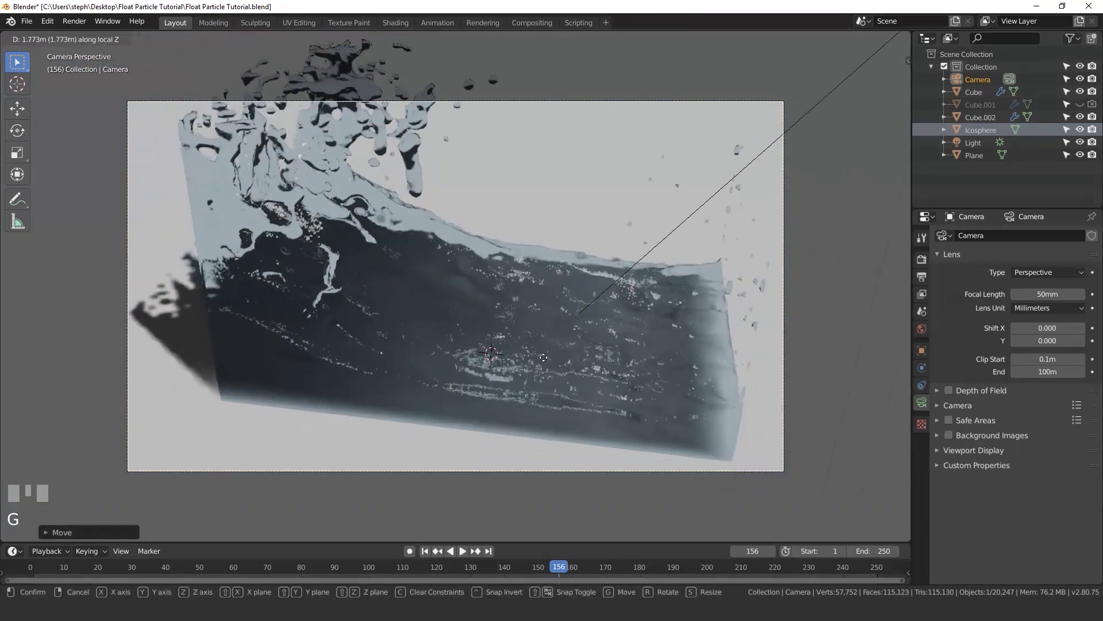
Step: Confirm the camera position and enable Screen Space Reflections with Refraction in Render Properties
left_click(523, 359)
scroll("up", 3)
key("g")
left_click(547, 319)
scroll("down", 3)
key("g")
left_click(496, 311)
scroll("up", 3)
scroll("down", 3)
Step: Set the Color Management look to Medium High Contrast
left_click_drag(302, 570, 926, 260)
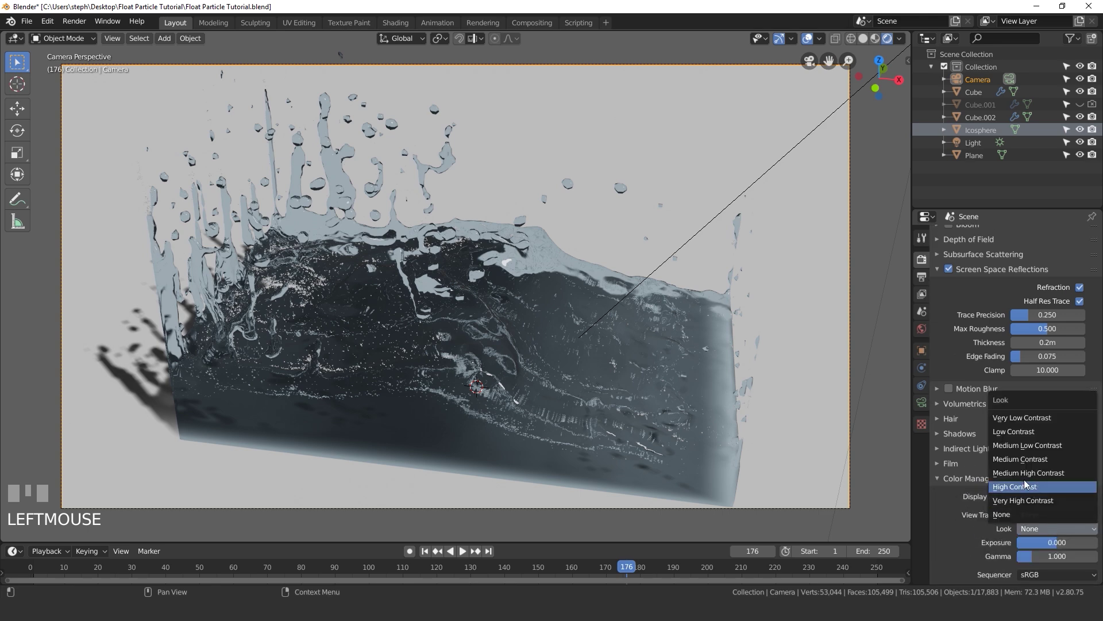
left_click_drag(1025, 478, 748, 333)
scroll("down", 3)
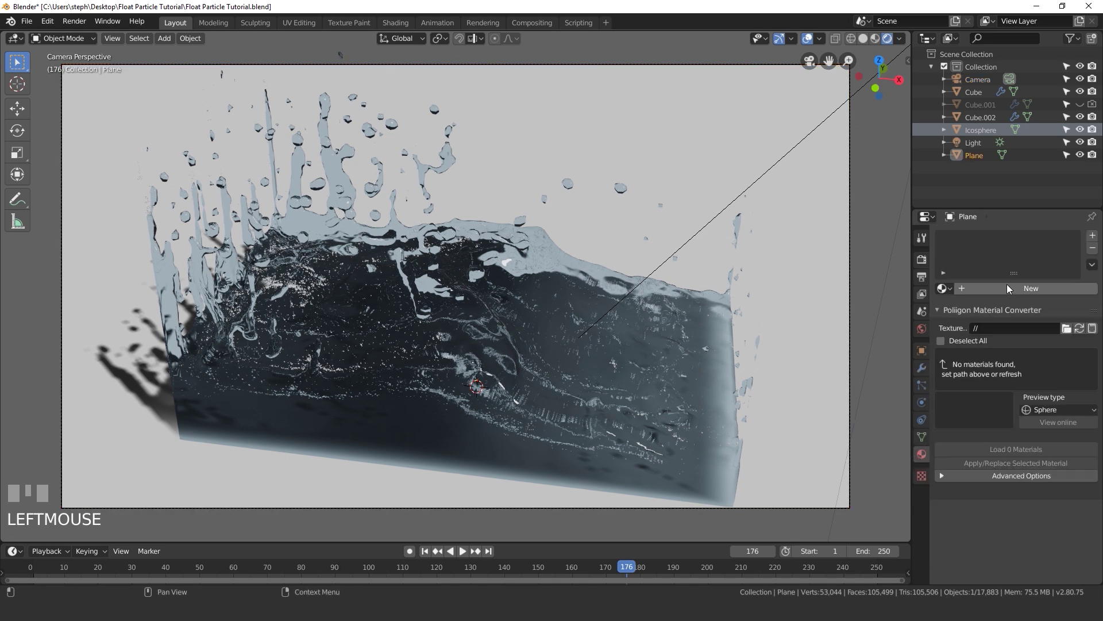
Step: Create a new material, Material.002, for the ground Plane
left_click_drag(1010, 287, 1019, 339)
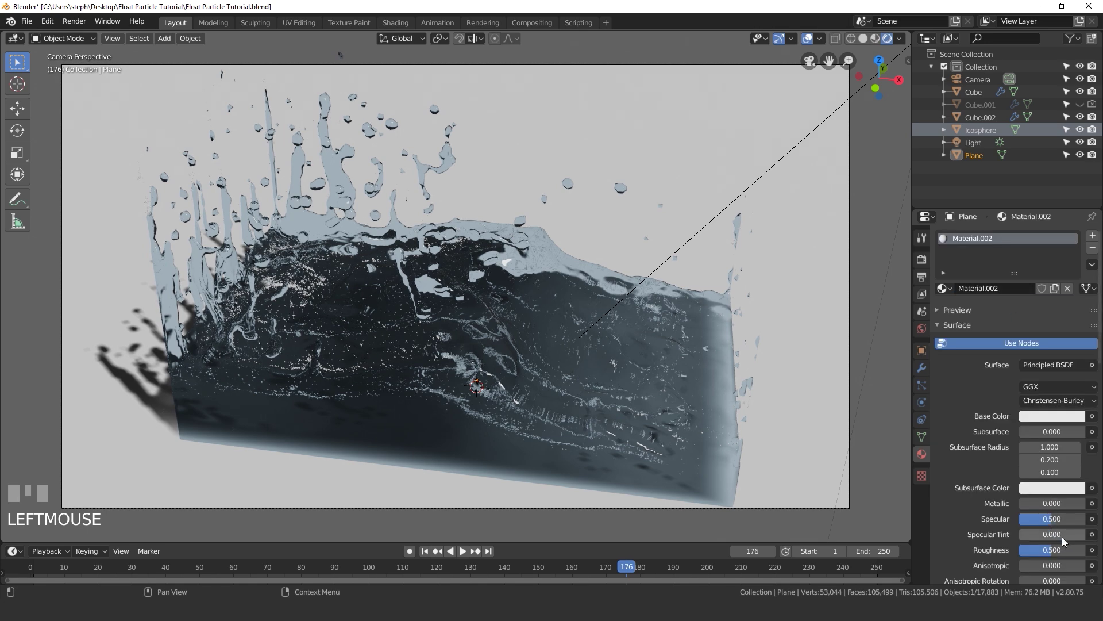